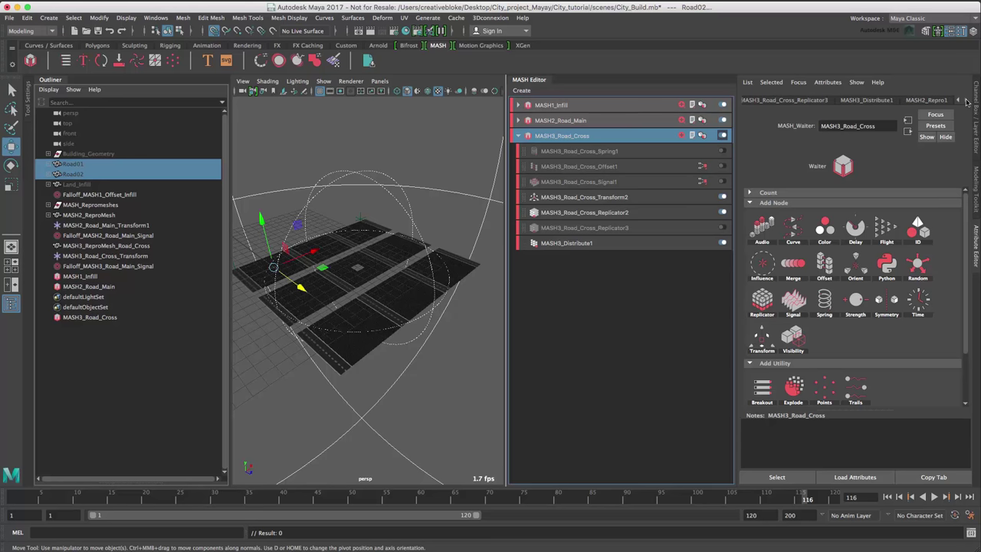
# Step: Load Road01 and Road02 into the MASH3_Road_Cross Repro node's object list
pyautogui.moveTo(67, 161); pyautogui.dragTo(856, 270)
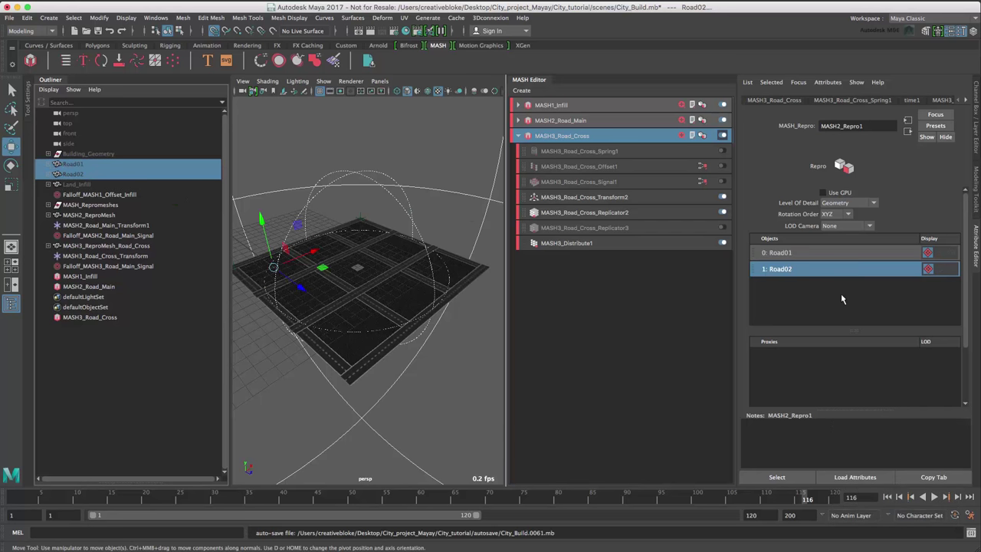
pyautogui.rightClick(846, 296)
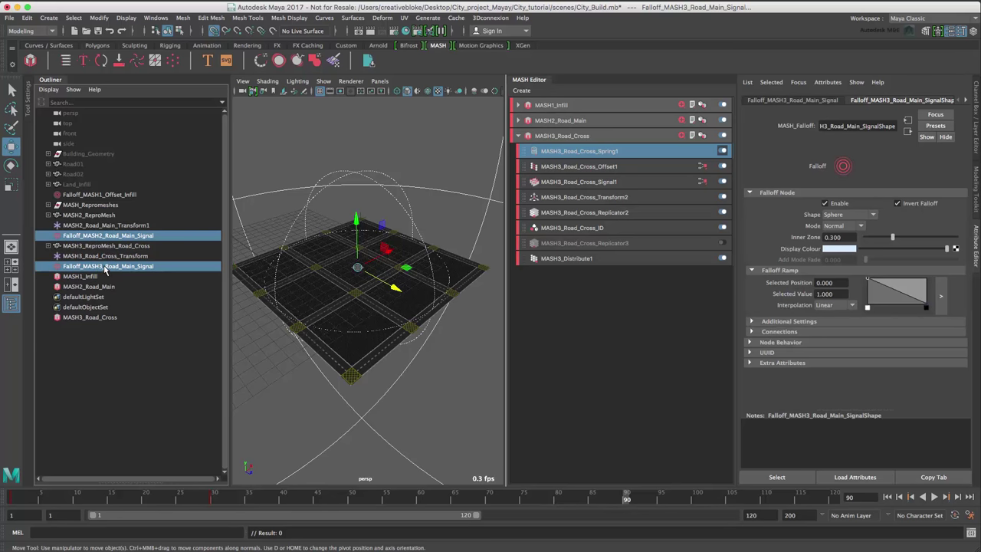
# Step: Hide the Offset_Infill falloff and both Road_Main falloff objects with Ctrl+H
pyautogui.press('h')
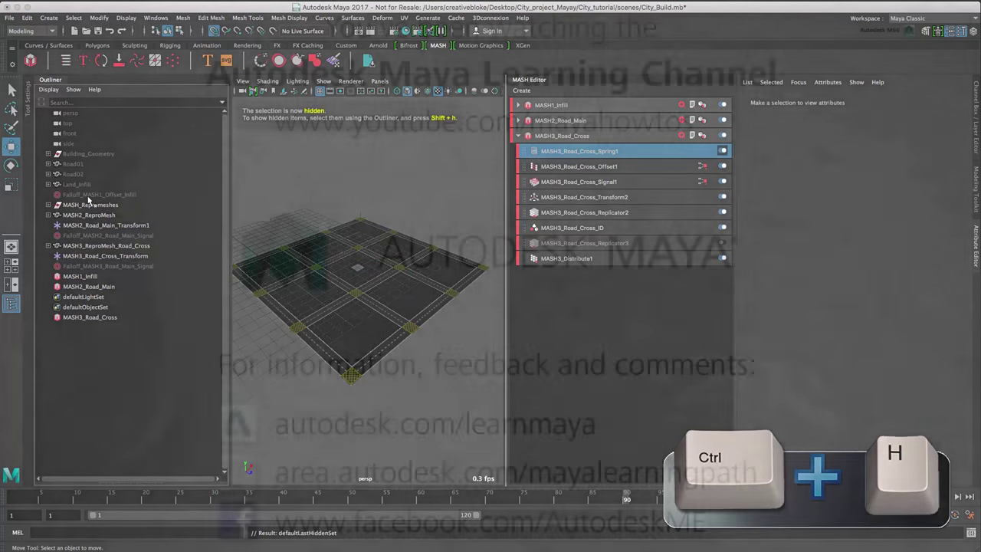